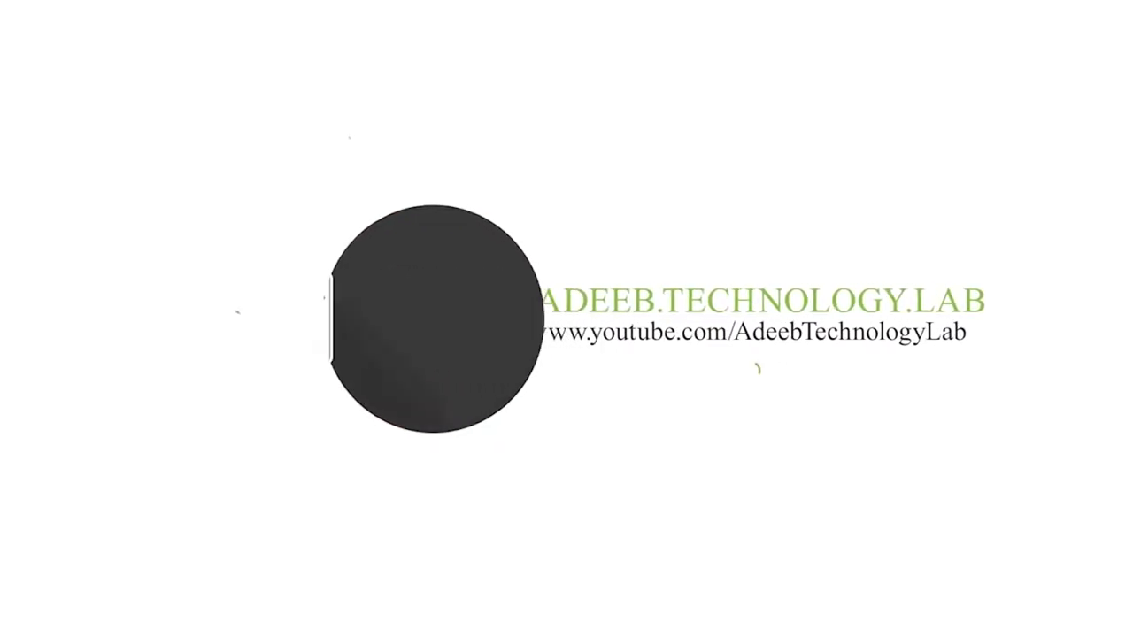
# Open the 'end secreen' desktop folder containing the PSD template in File Explorer
pyautogui.click(1084, 191)
pyautogui.click(1105, 177)
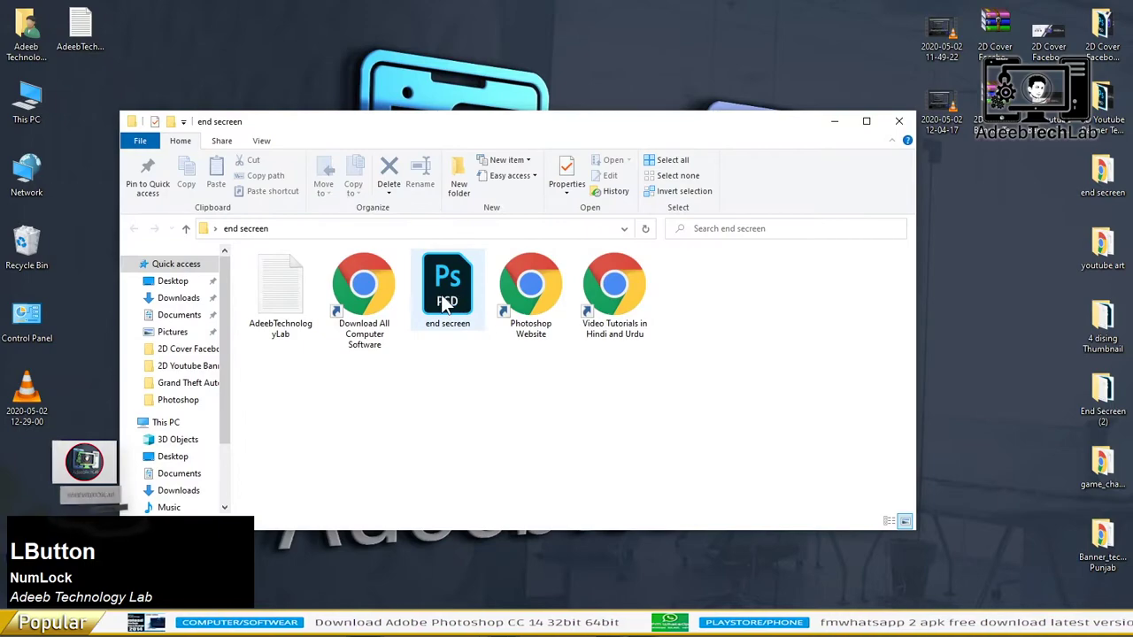
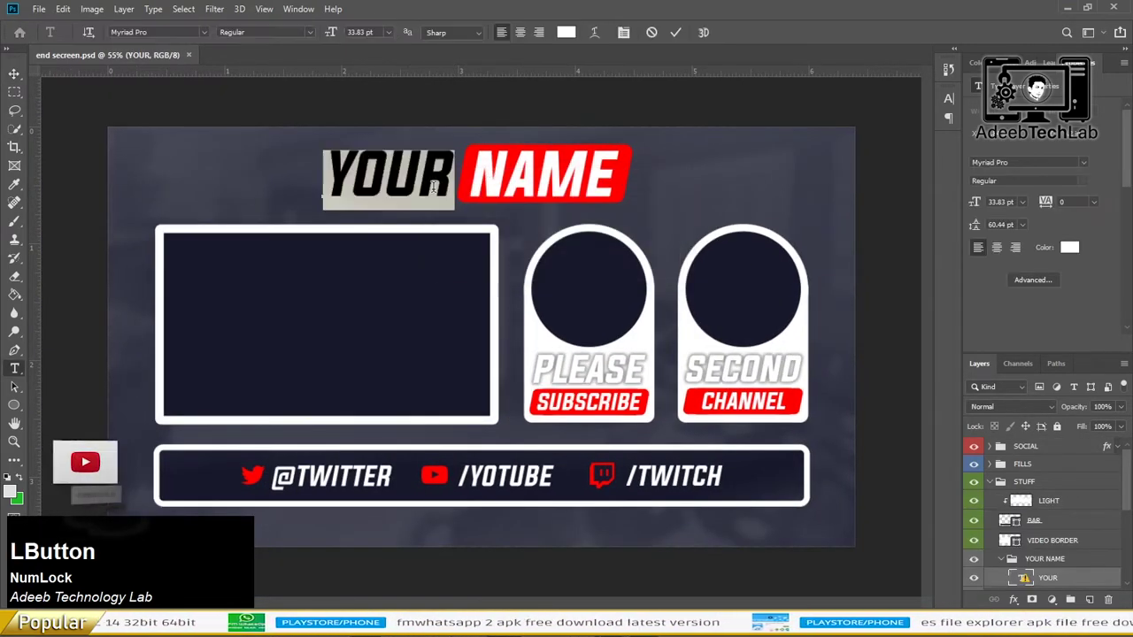
# Replace the YOUR and NAME text layers so the title reads 'Adeeb Tech Lab'
pyautogui.write('ADEEB')
pyautogui.press('space')
pyautogui.write('tech')
pyautogui.click(27, 78)
pyautogui.scroll(-3)
pyautogui.click(1051, 568)
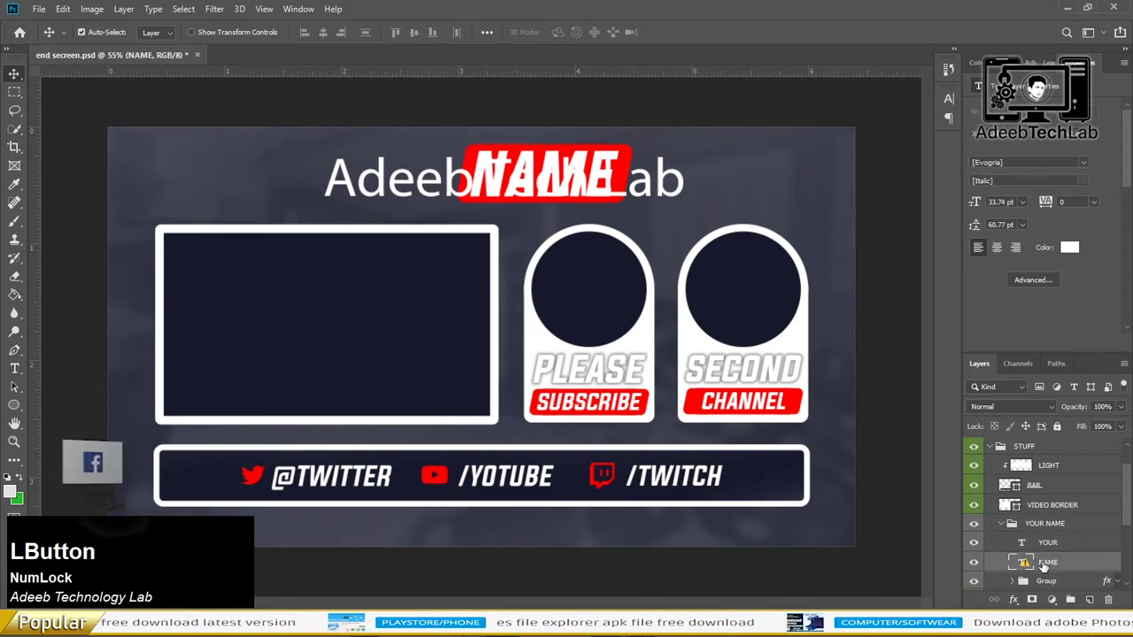
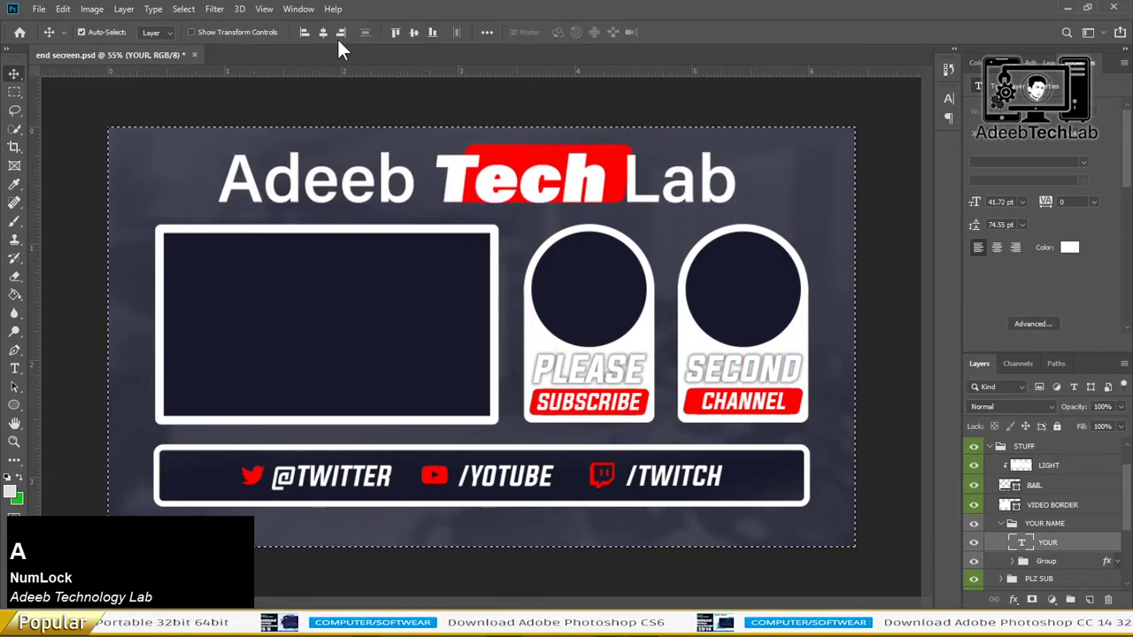
# Center the title horizontally on the canvas and expand the red box group
pyautogui.click(333, 38)
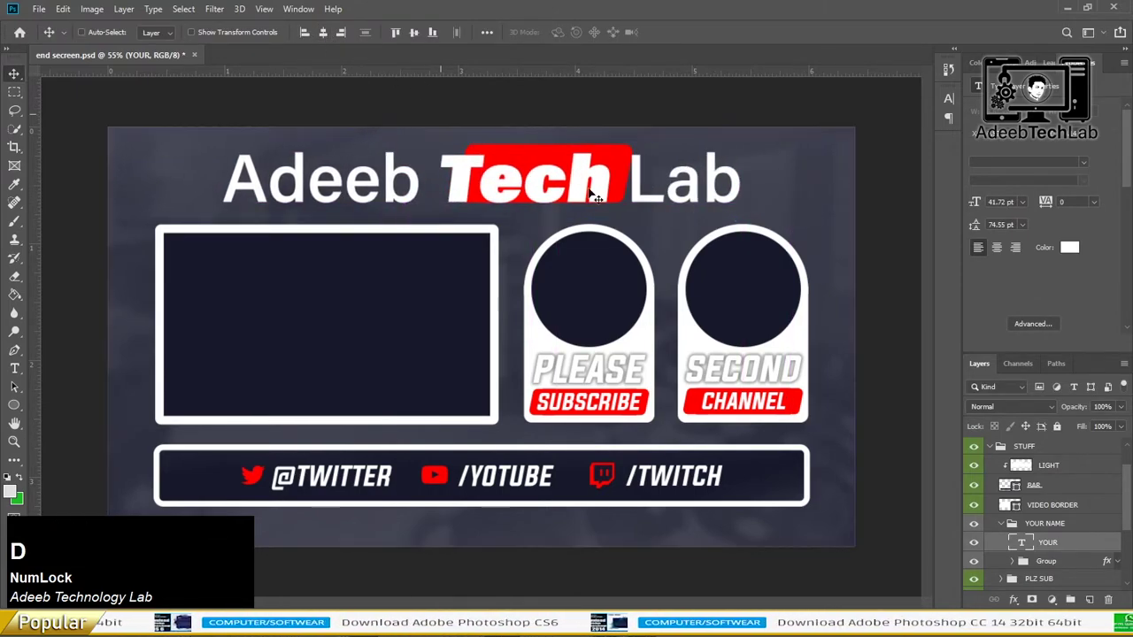
pyautogui.scroll(-3)
pyautogui.click(980, 514)
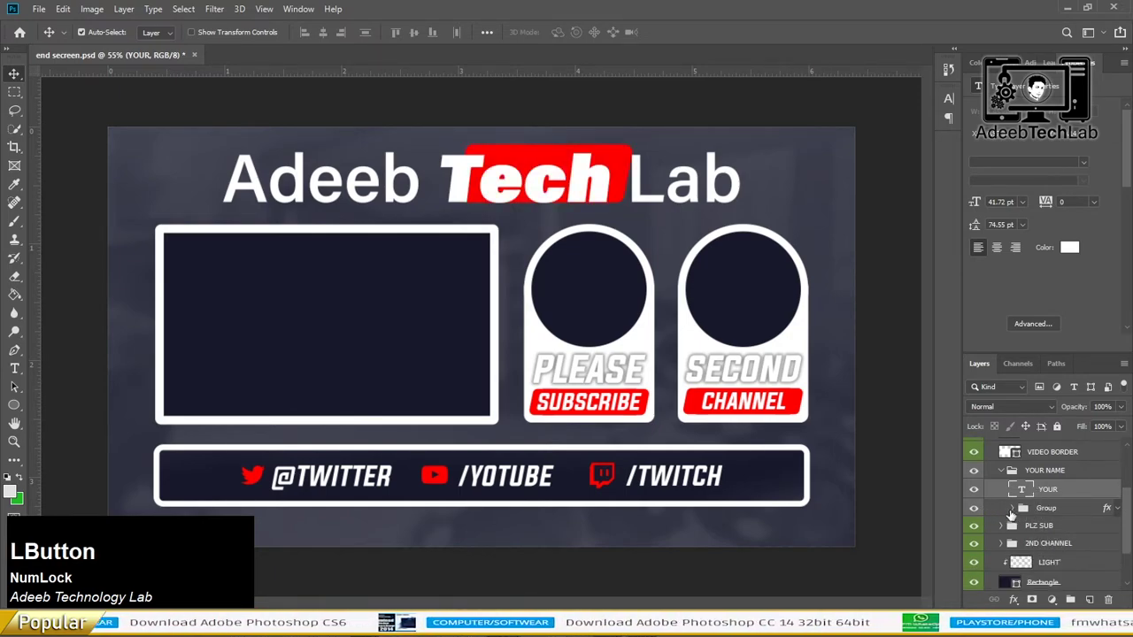
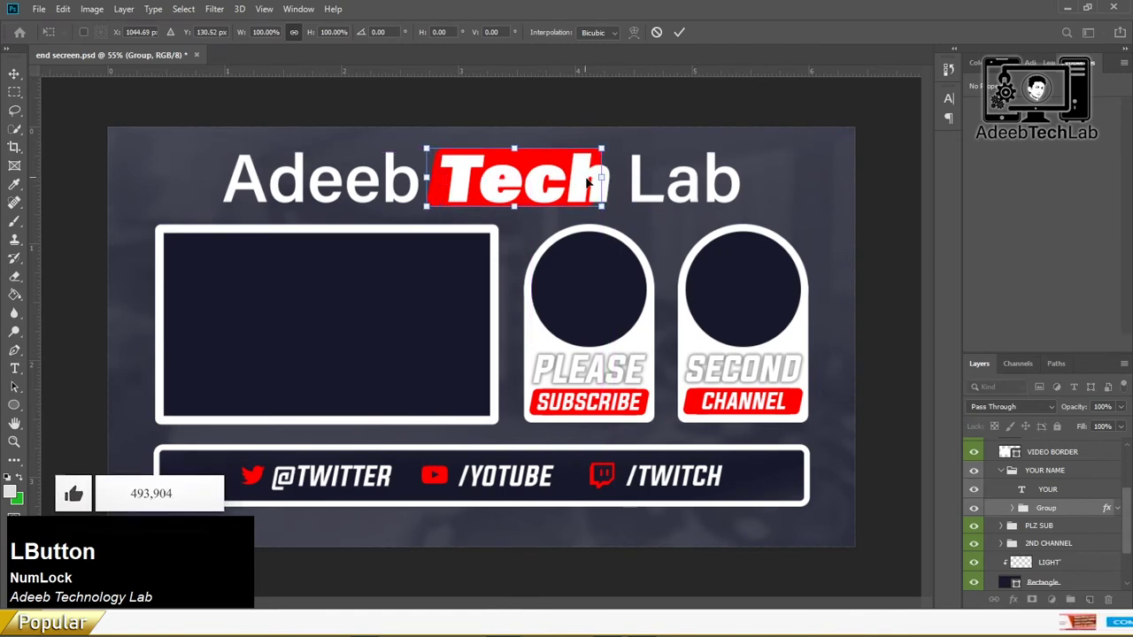
# Delete the old red box group and draw a new slanted red rectangle behind 'Tech'
pyautogui.press('\\')
pyautogui.press('Return')
pyautogui.click(1014, 516)
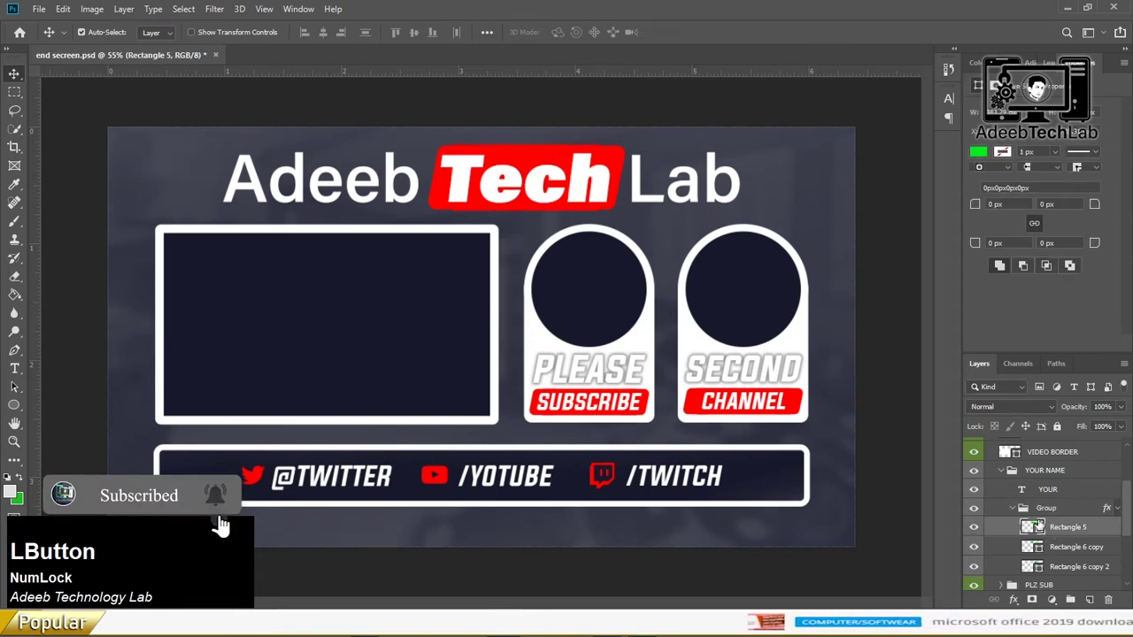
pyautogui.press('Delete')
pyautogui.click(22, 410)
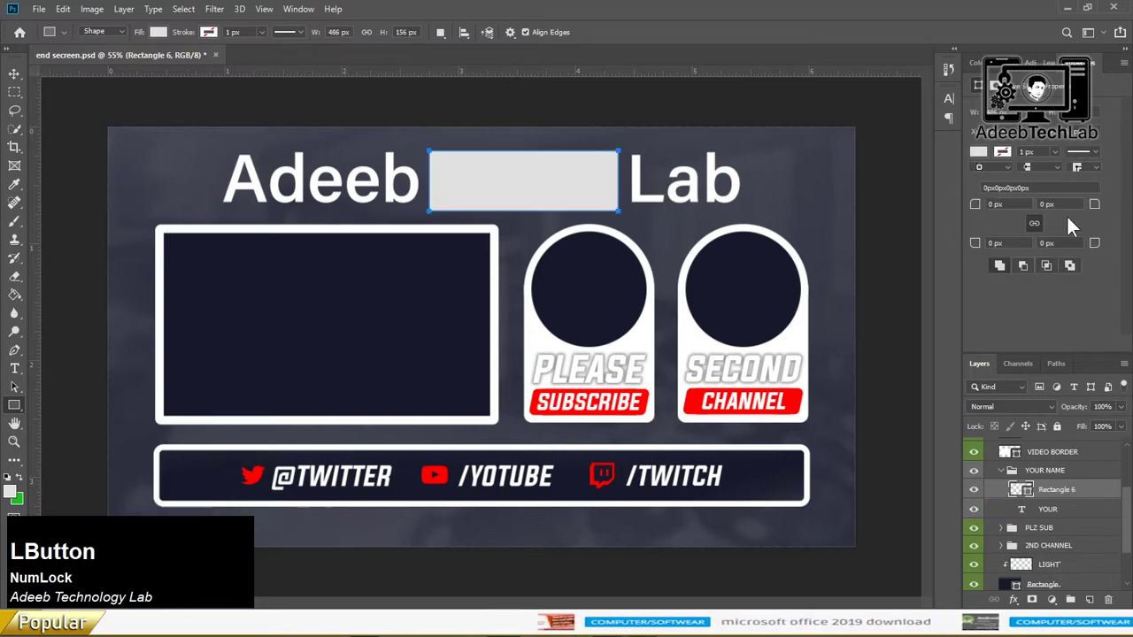
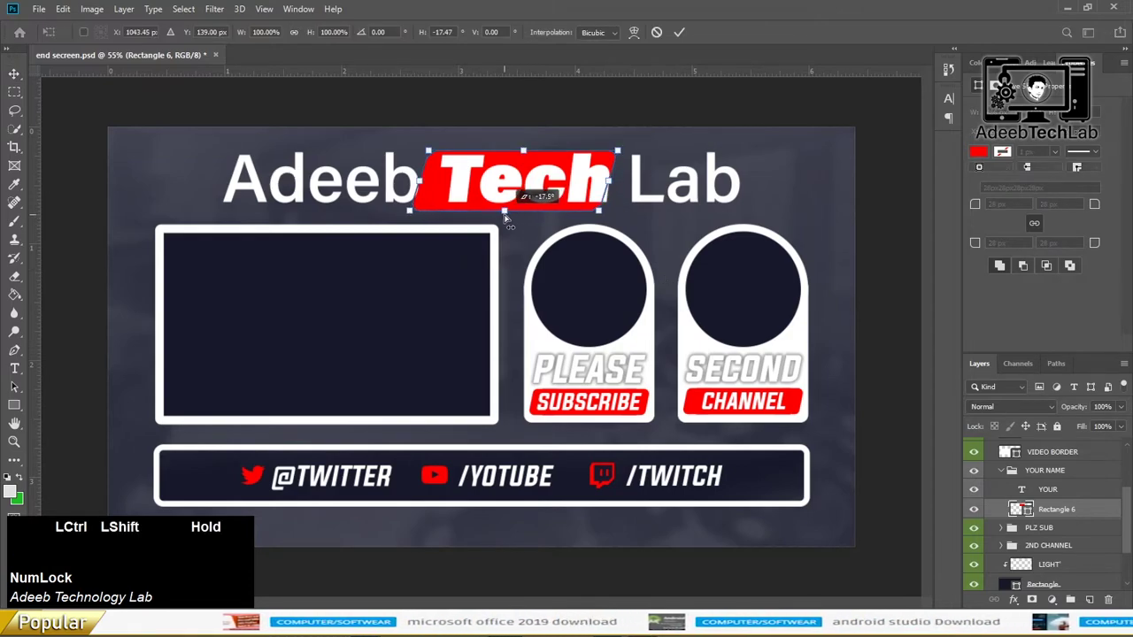
pyautogui.press('Return')
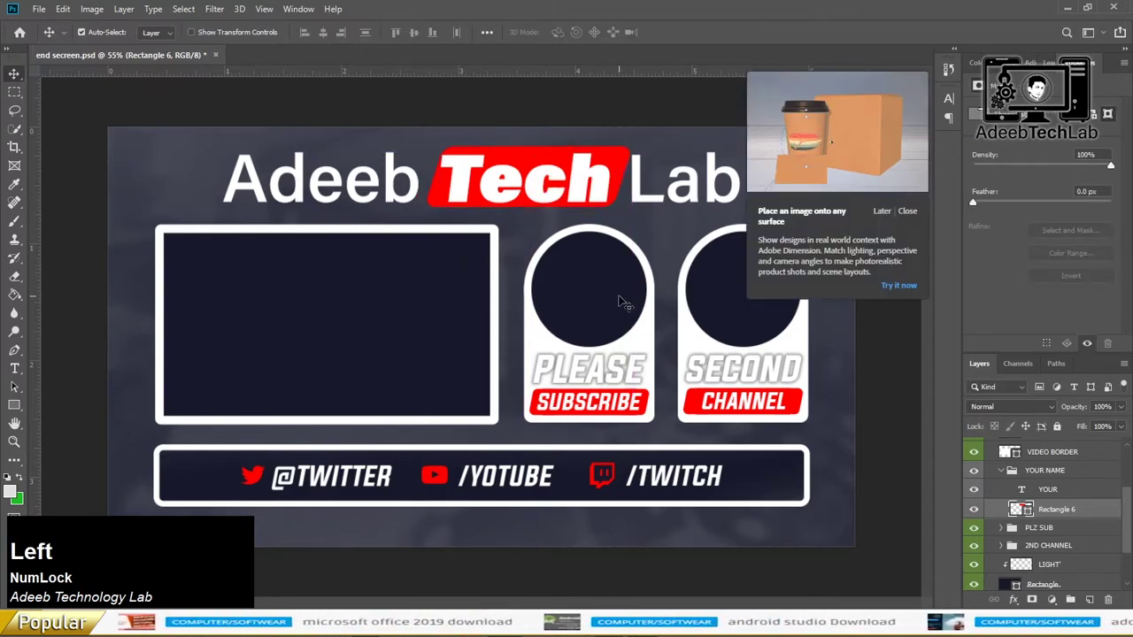
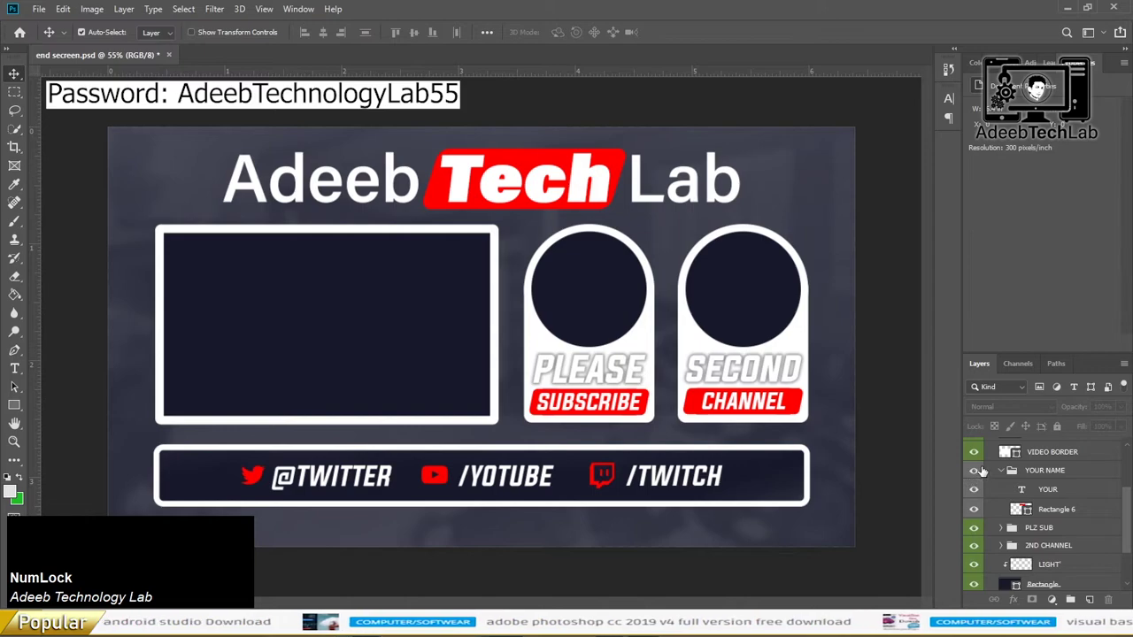
# Show the FILLS group's example thumbnail and wolf logos in the template frames
pyautogui.click(975, 475)
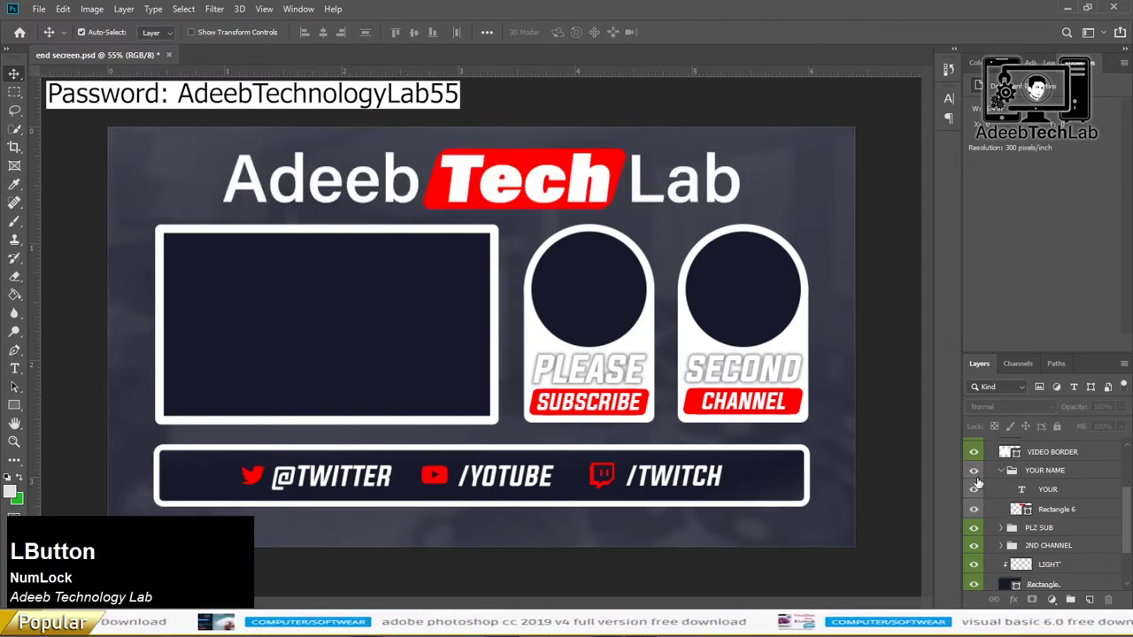
pyautogui.scroll(3)
pyautogui.click(993, 487)
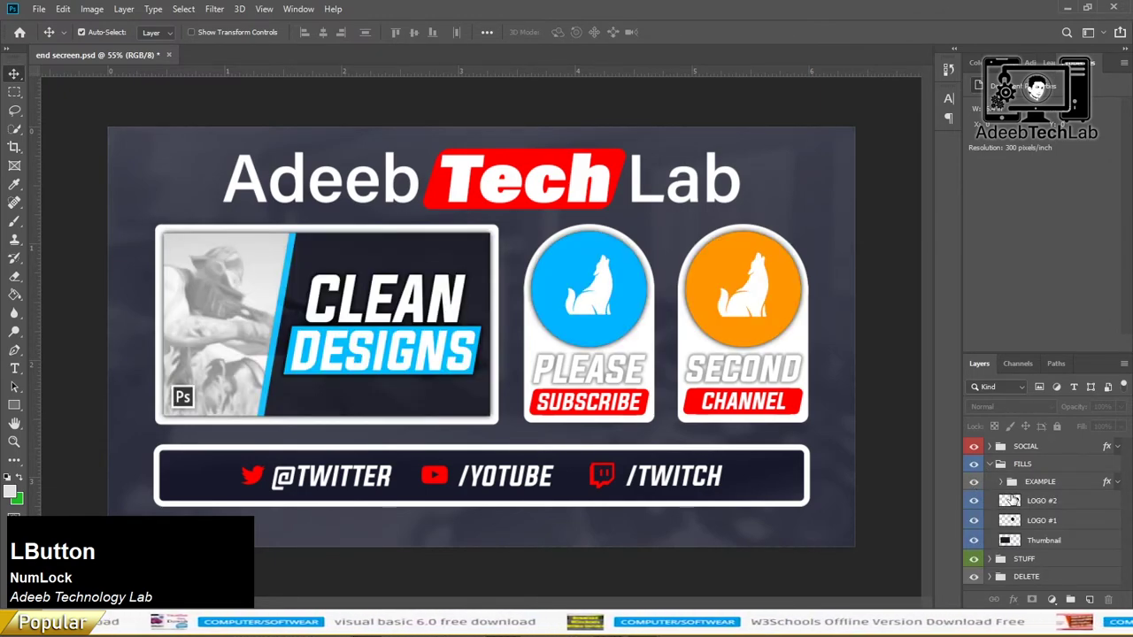
# Bring the ATLab 3d logo image from File Explorer into the template above LOGO #2
pyautogui.press('Tab')
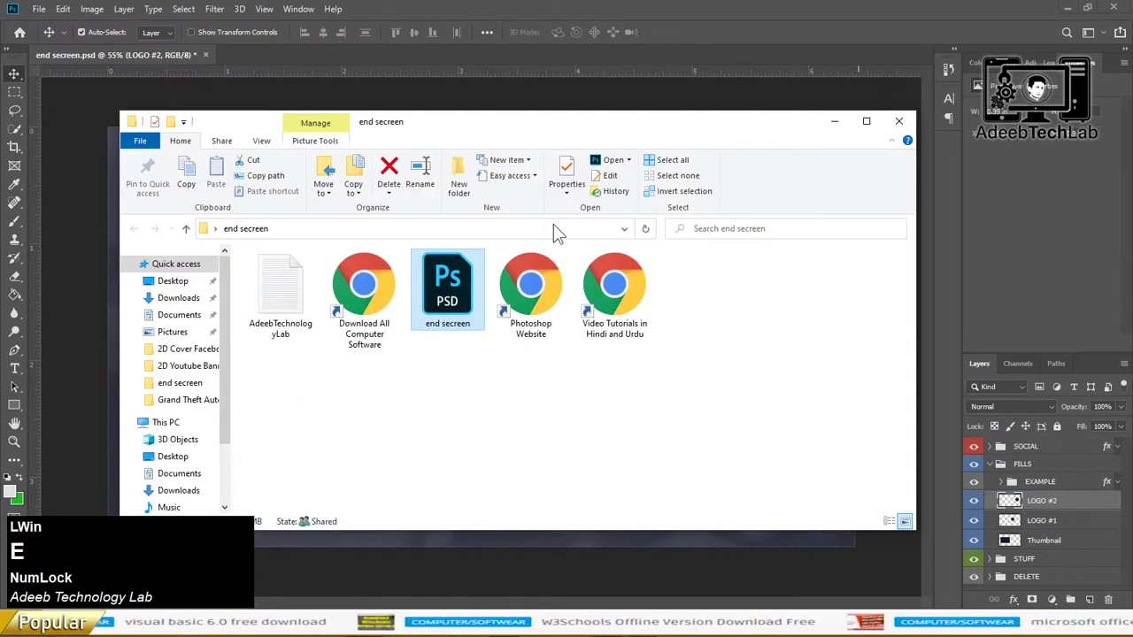
pyautogui.click(889, 141)
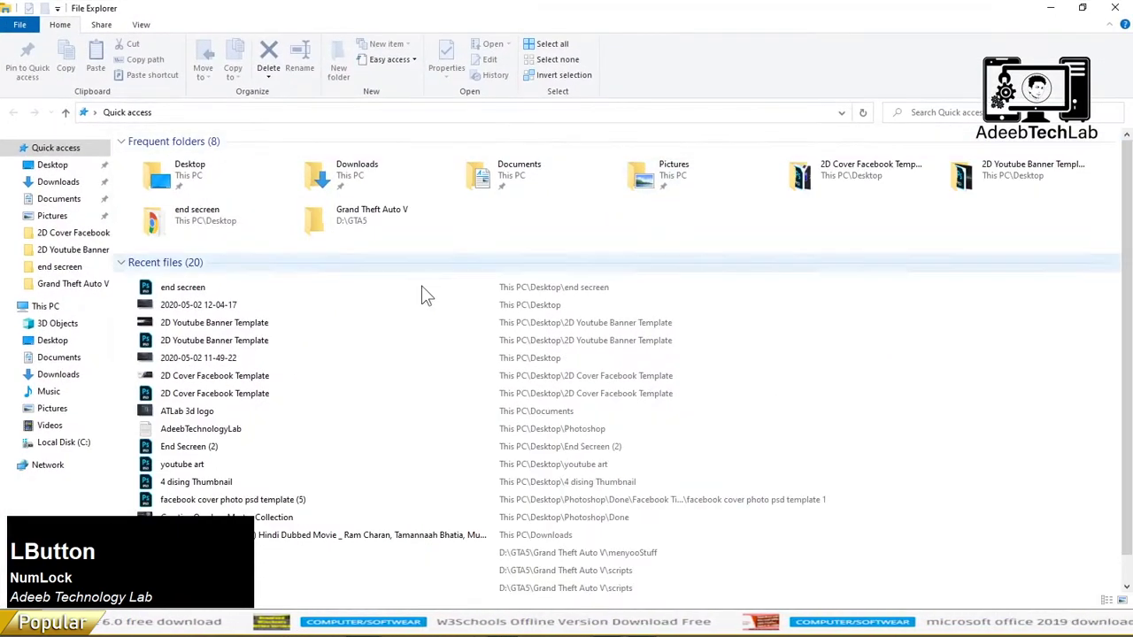
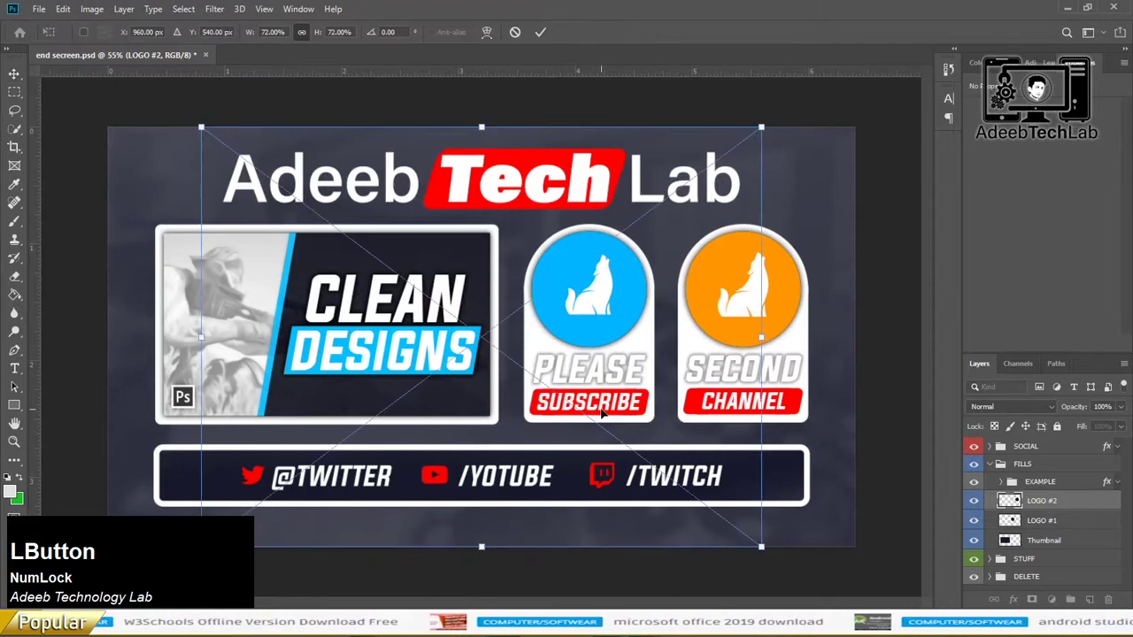
pyautogui.press('Return')
pyautogui.rightClick(1088, 504)
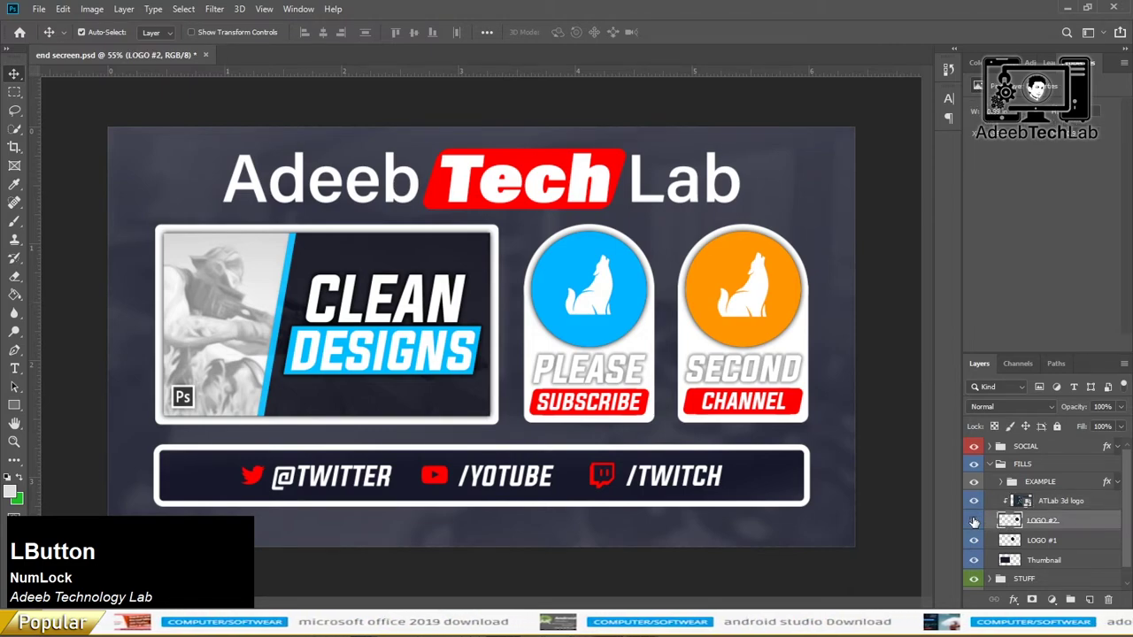
# Remove the orange wolf fill and select the LOGO #2 layer for the new logo
pyautogui.click(976, 523)
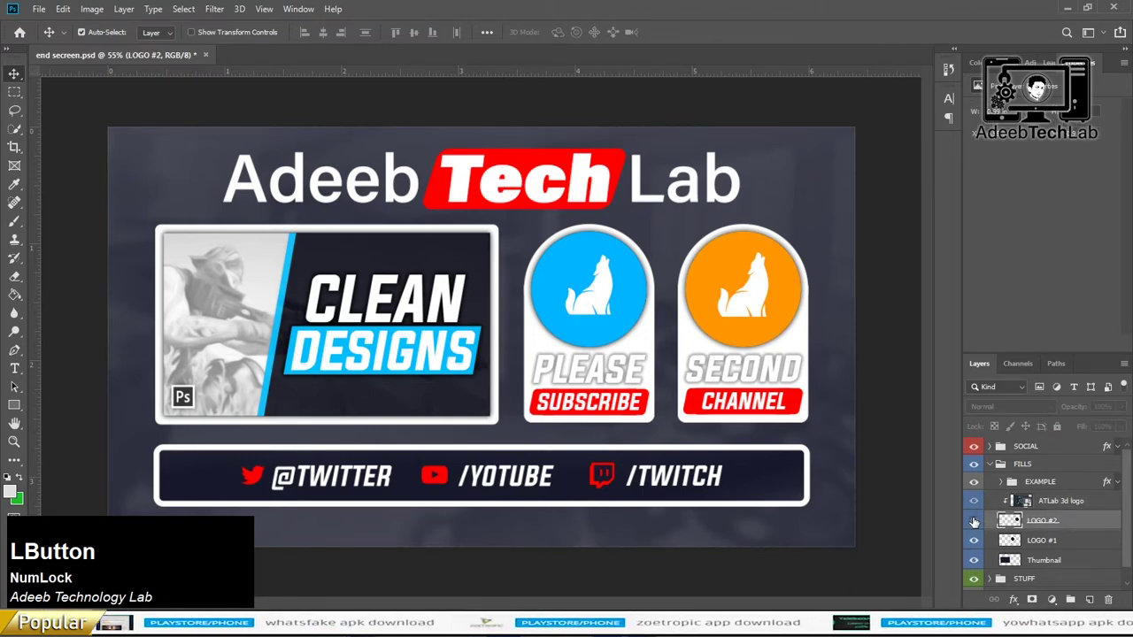
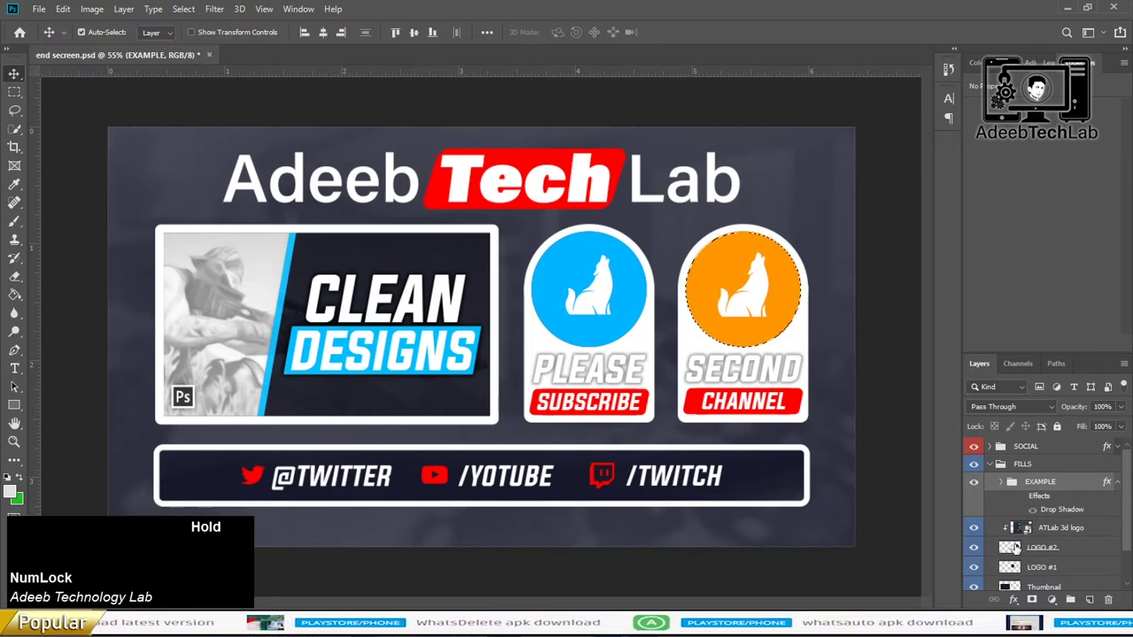
pyautogui.press('d')
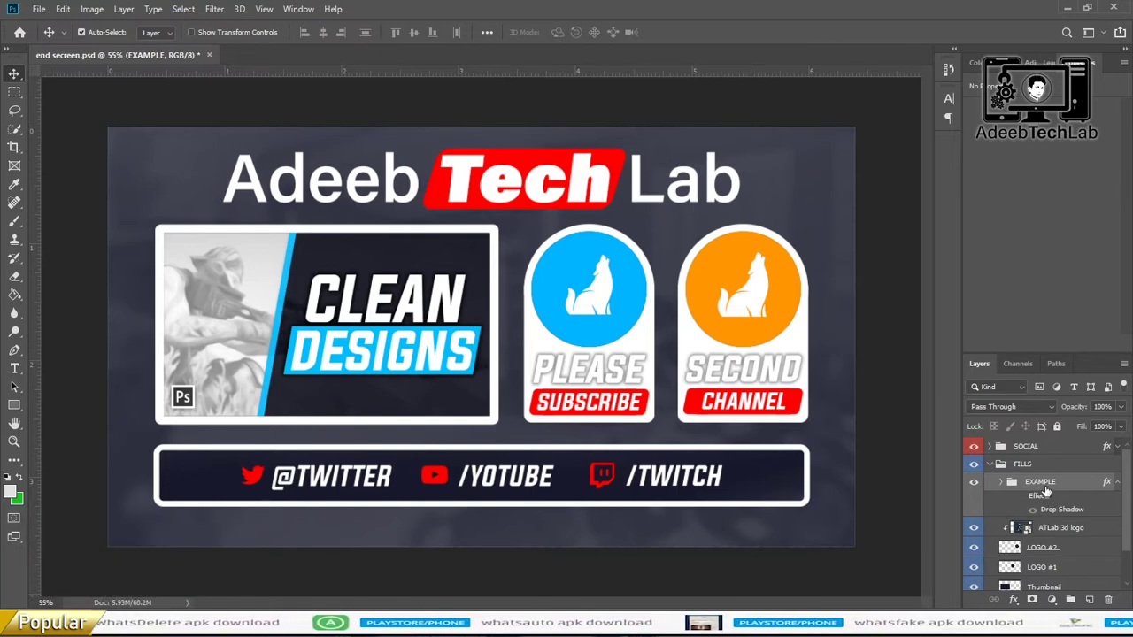
pyautogui.press('ctrl+Num_Lock')
pyautogui.press('ctrl+z')
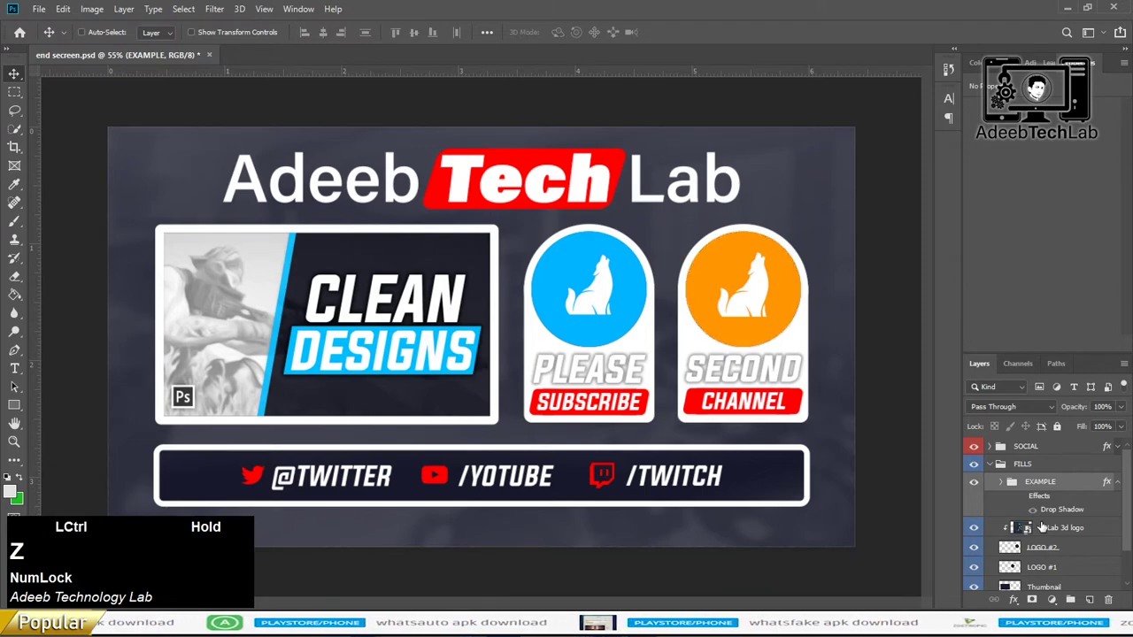
pyautogui.click(1058, 530)
pyautogui.press('Delete')
pyautogui.click(1003, 490)
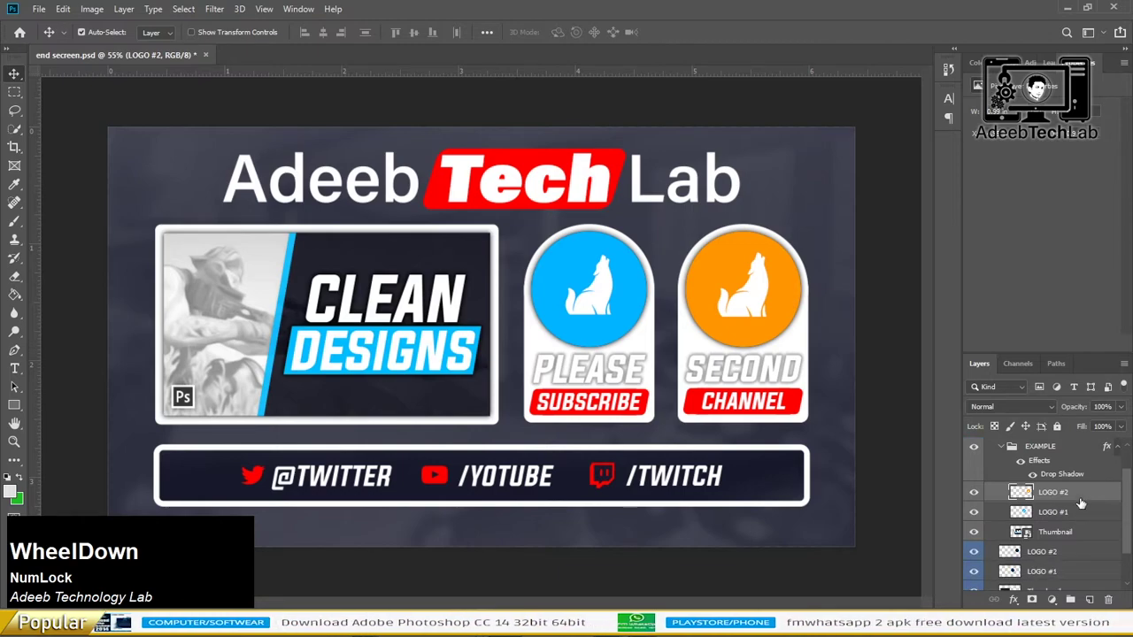
# Place the ATLab 3D logo into the SECOND CHANNEL circle, clipped and scaled to fit
pyautogui.press('Tab')
pyautogui.click(789, 185)
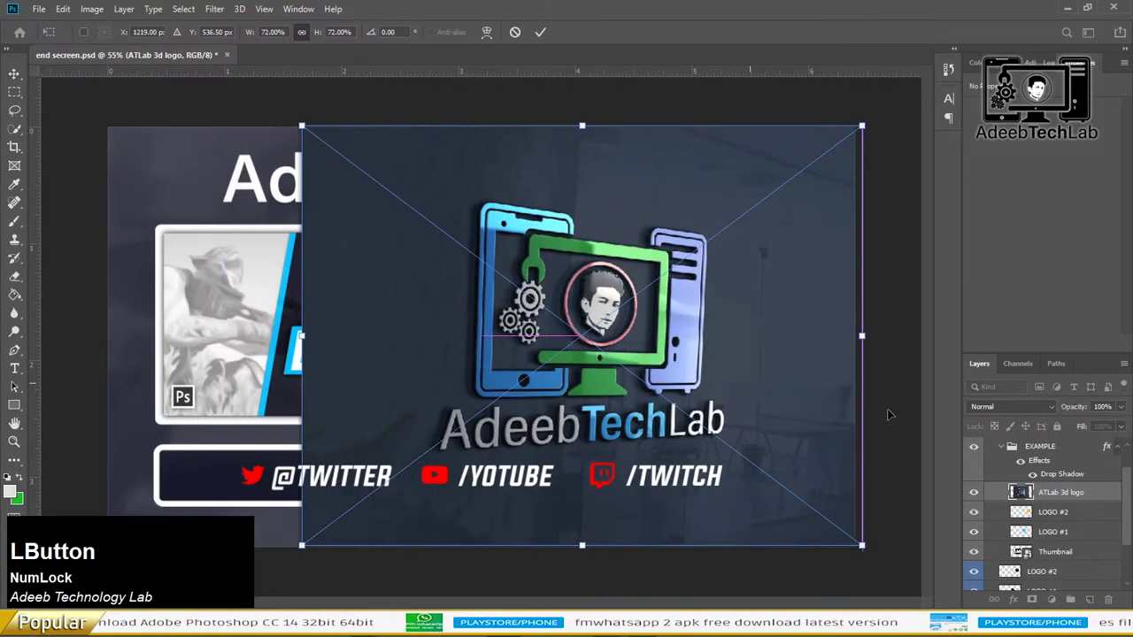
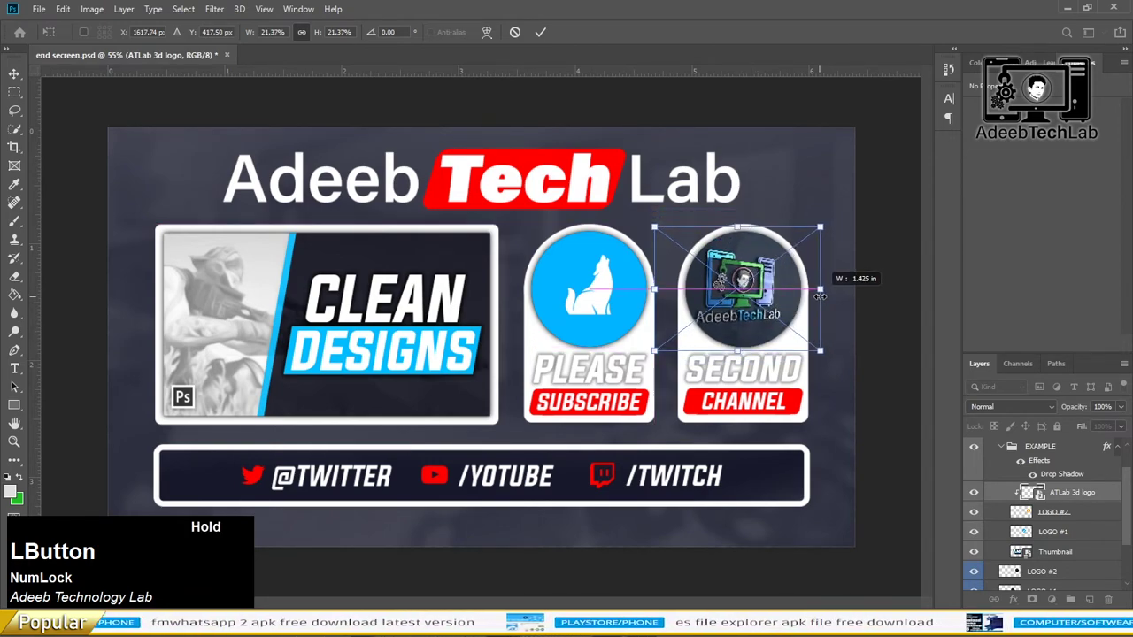
pyautogui.press('Return')
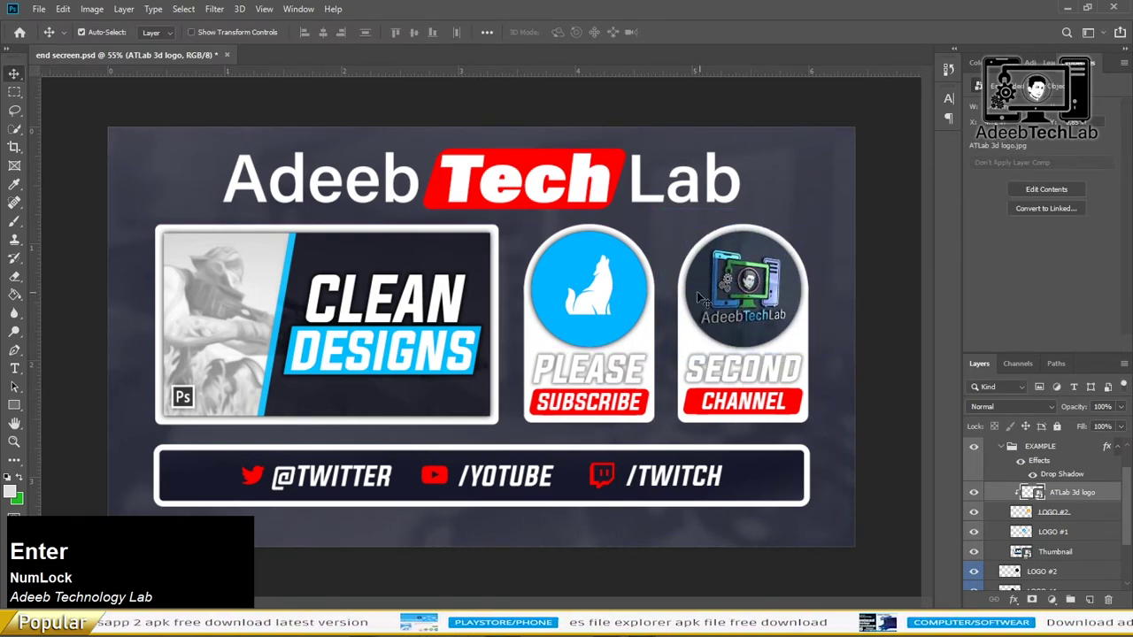
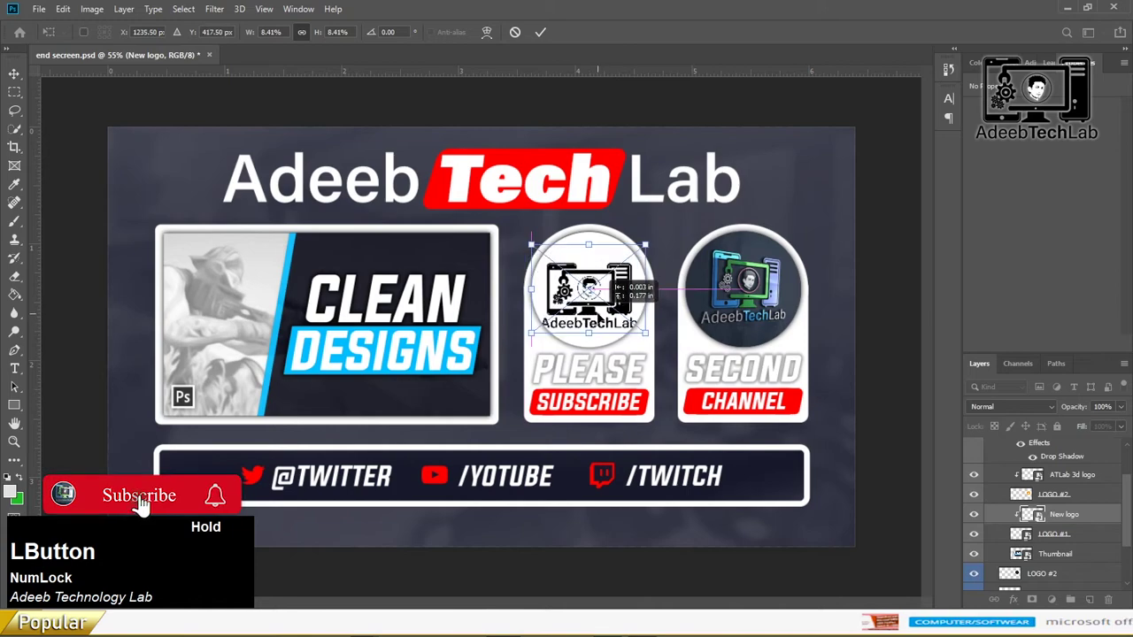
# Commit the black-and-white AdeebTechLab logo resized into the PLEASE SUBSCRIBE circle
pyautogui.press('Return')
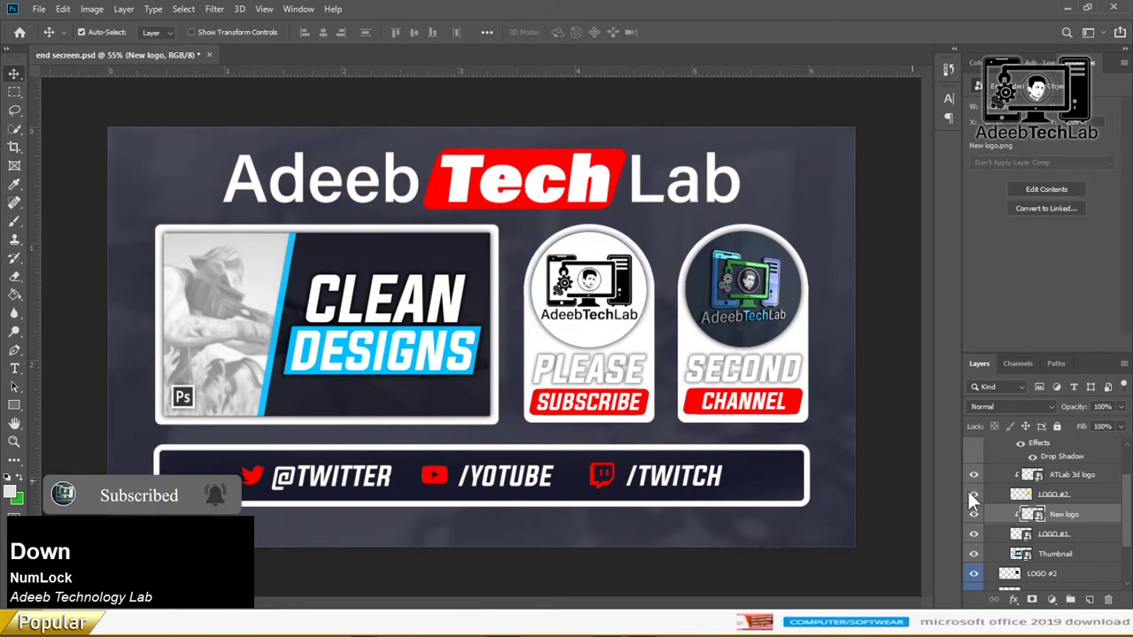
# Bring up the Layer Style settings for the LOGO #1 circle to add a red overlay
pyautogui.click(1102, 536)
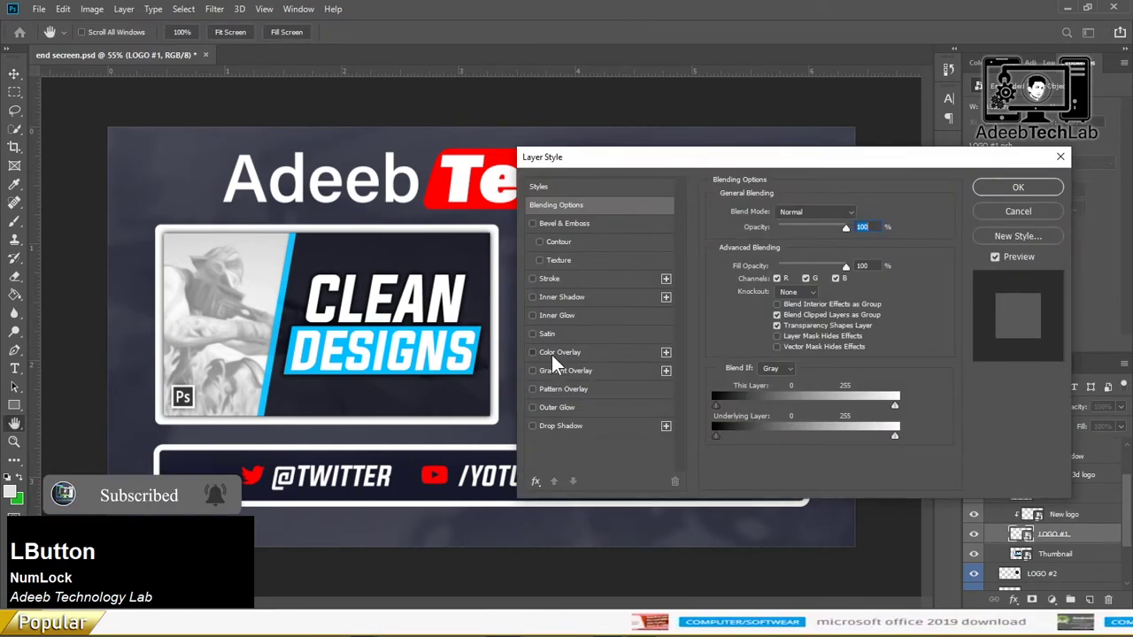
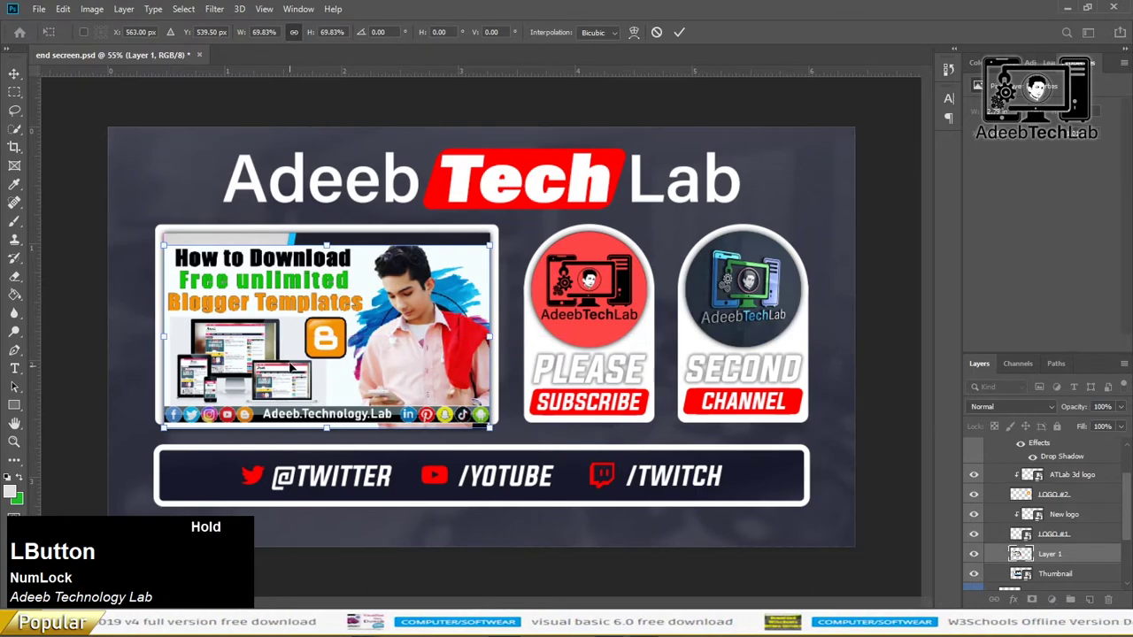
# Commit the Blogger Templates thumbnail, delete the old Thumbnail layer and hide the New logo layer
pyautogui.press('Return')
pyautogui.click(995, 577)
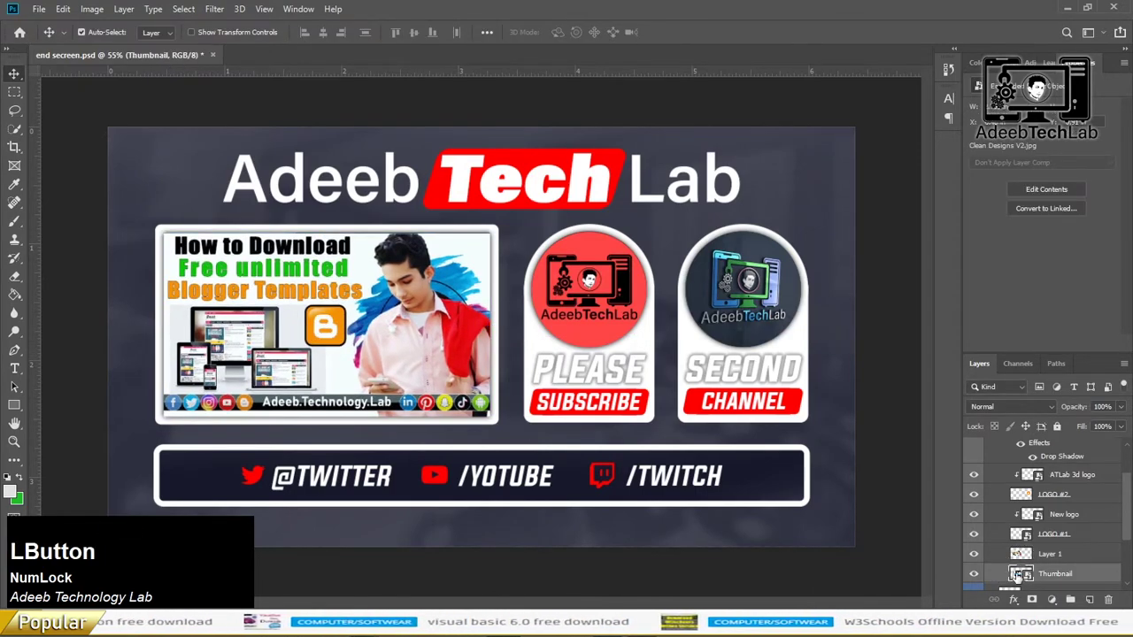
pyautogui.press('Delete')
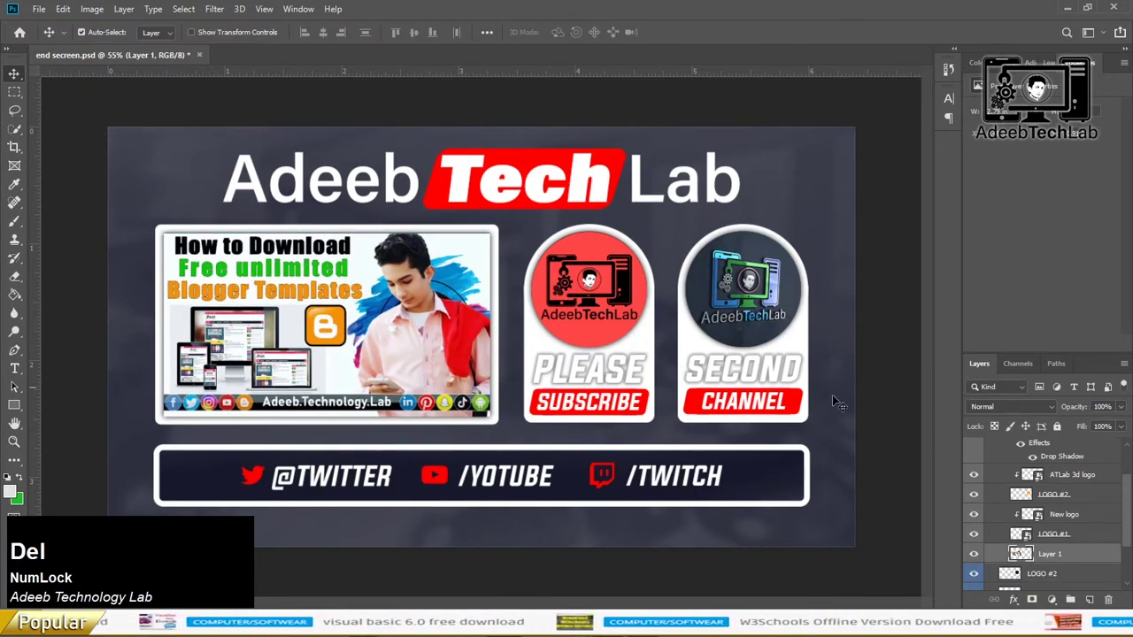
pyautogui.scroll(3)
pyautogui.click(1043, 519)
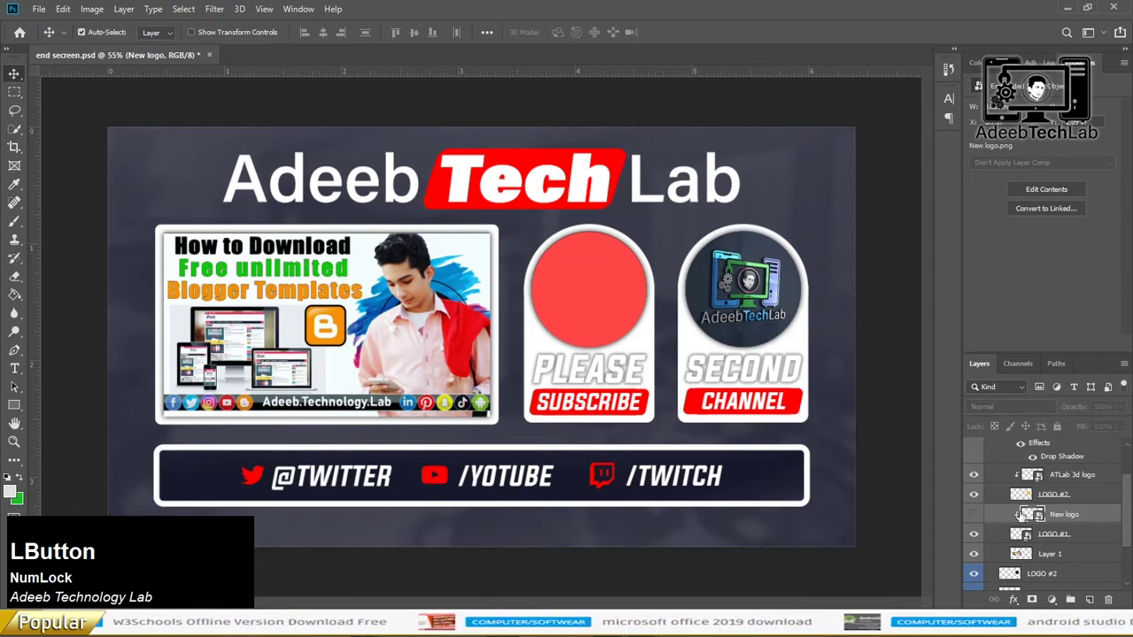
# Switch to Chrome and run a Google Images search for 'facebook icon png'
pyautogui.press('alt+Tab')
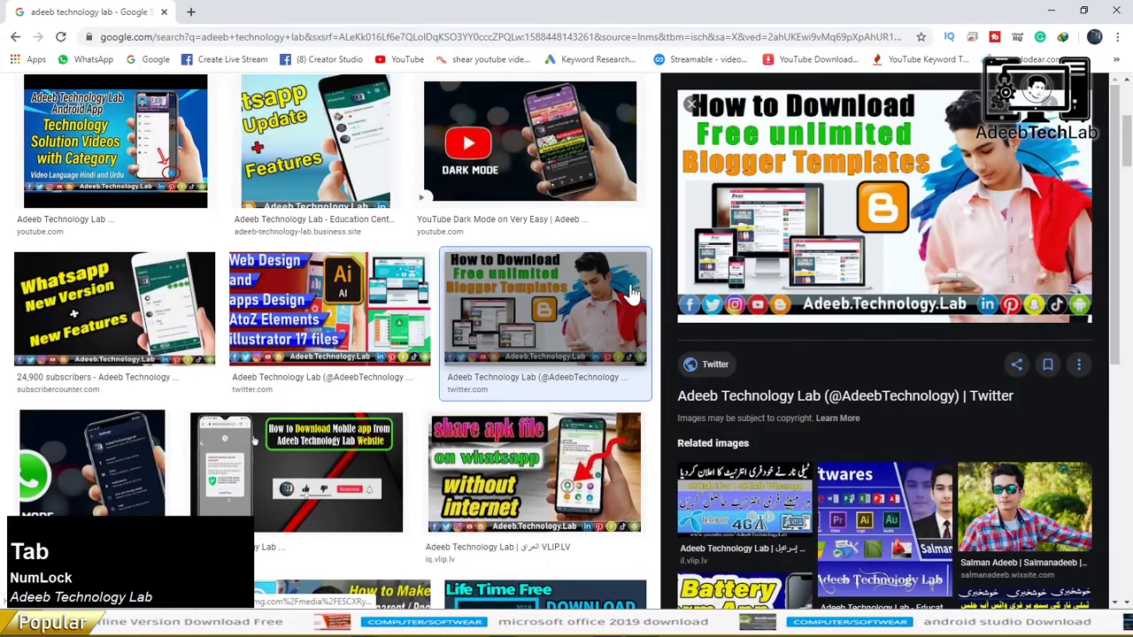
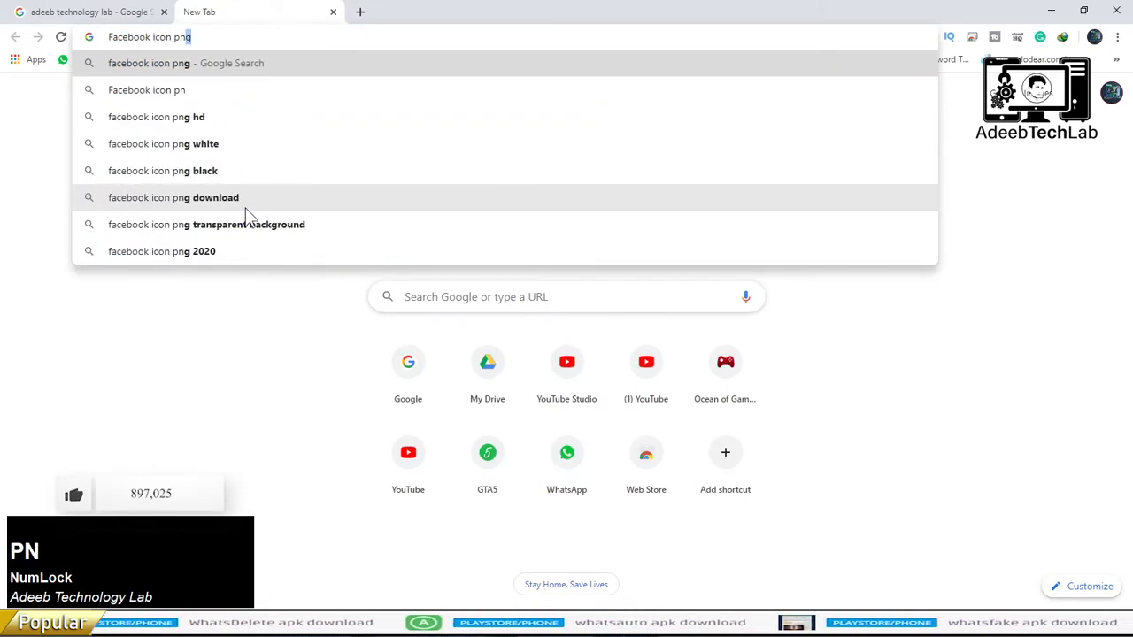
pyautogui.press('Return')
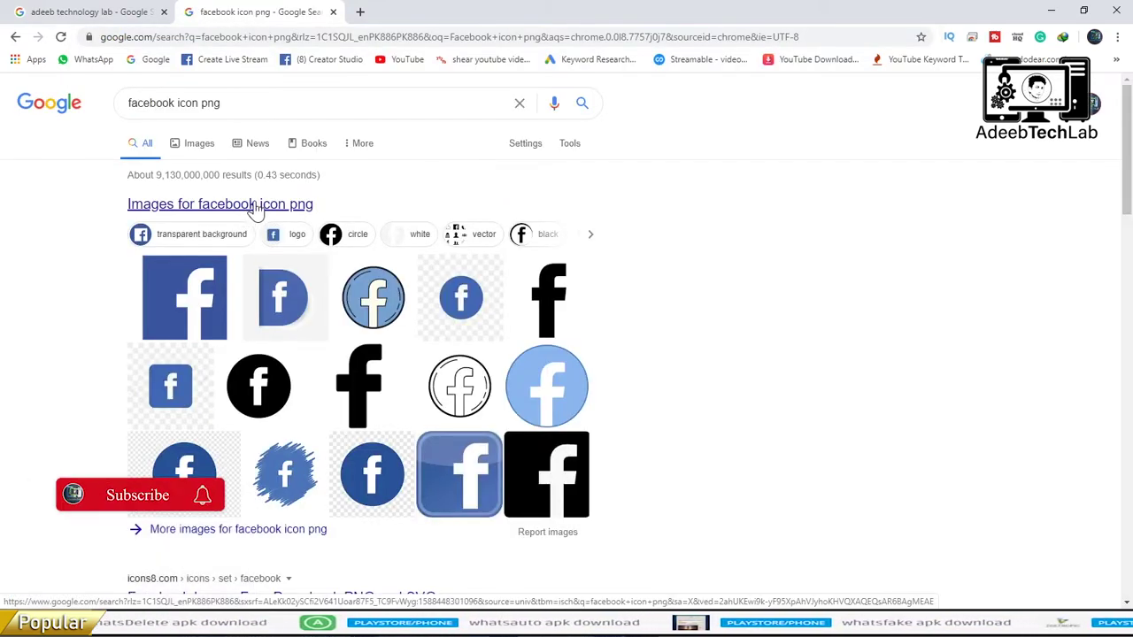
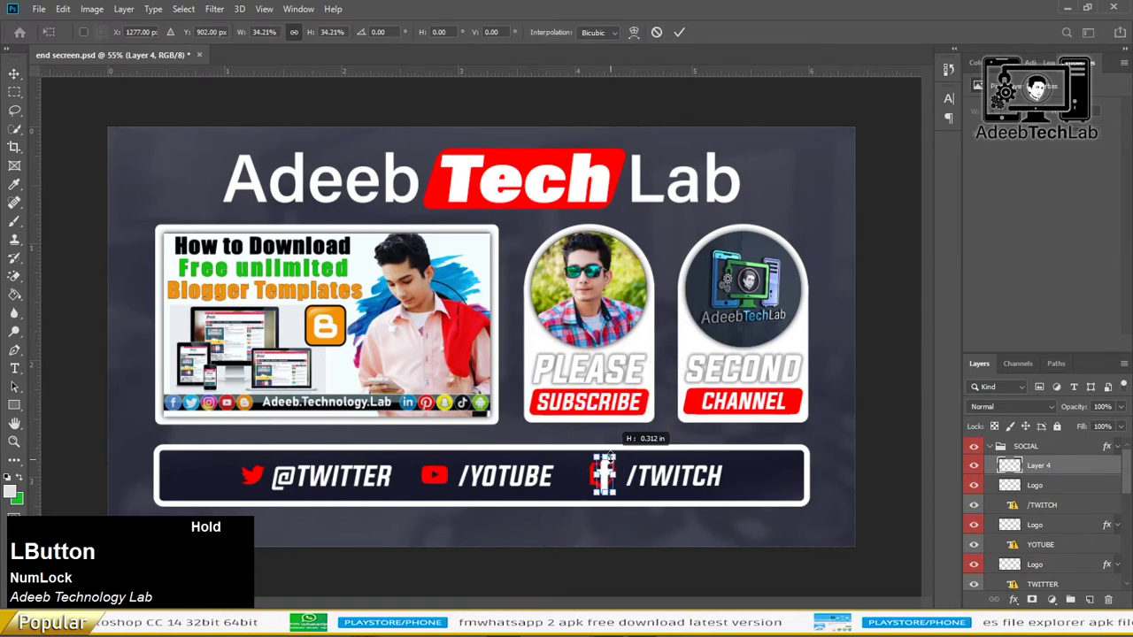
# Confirm the smaller Facebook icon beside /TWITCH and select the old Twitch Logo layer for removal
pyautogui.press('Return')
pyautogui.click(979, 487)
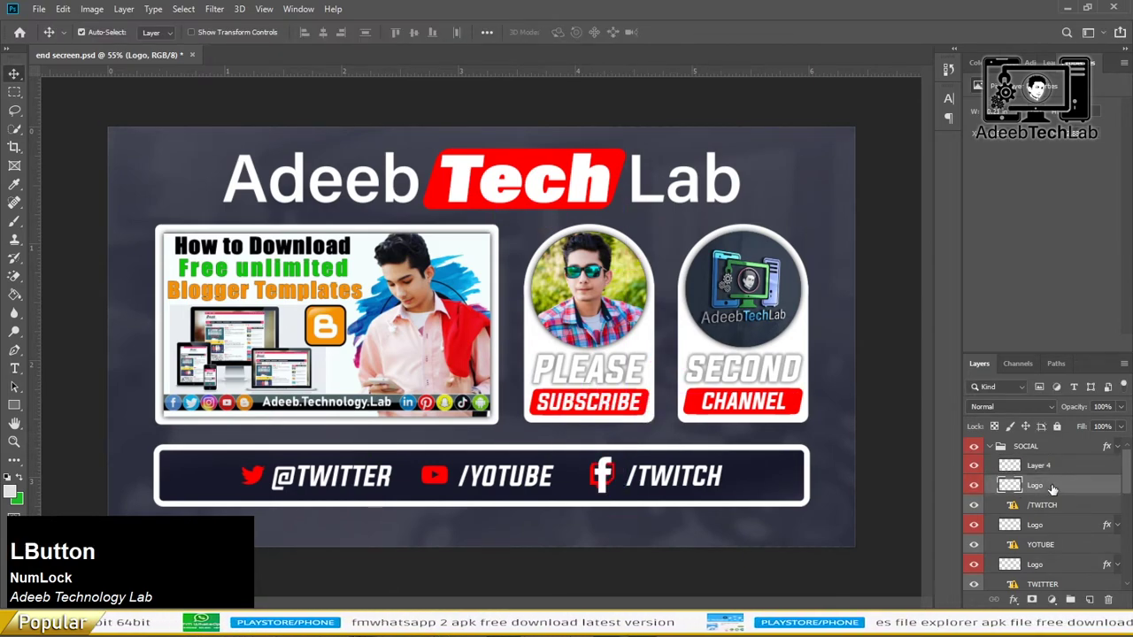
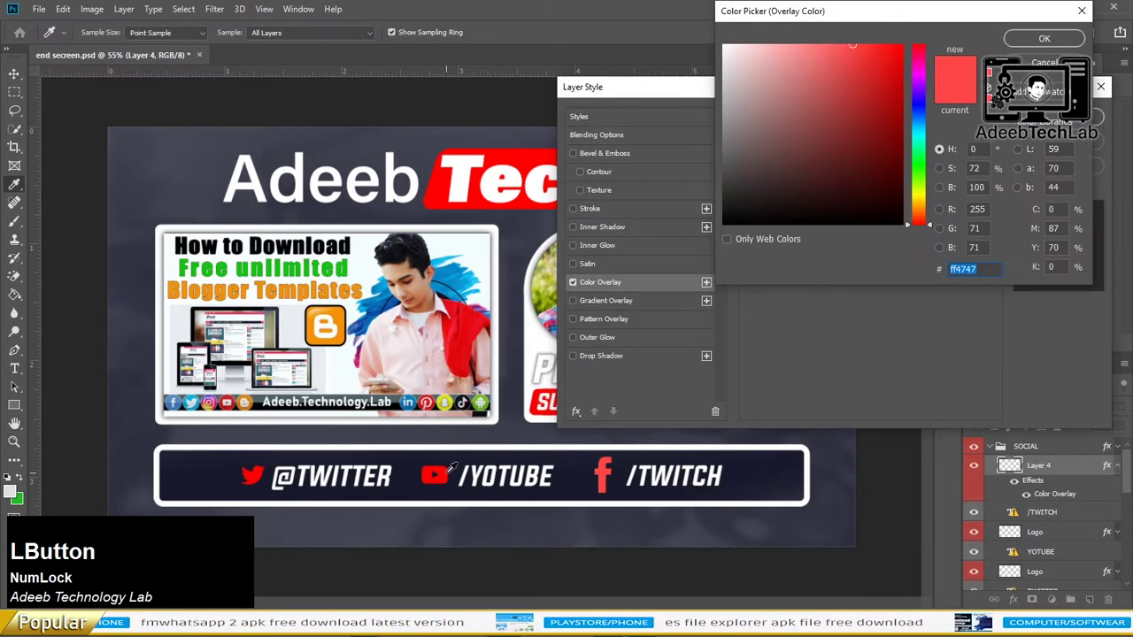
# Zoom in on the social bar to edit the /TWITCH label into /FACEBOOK
pyautogui.scroll(3)
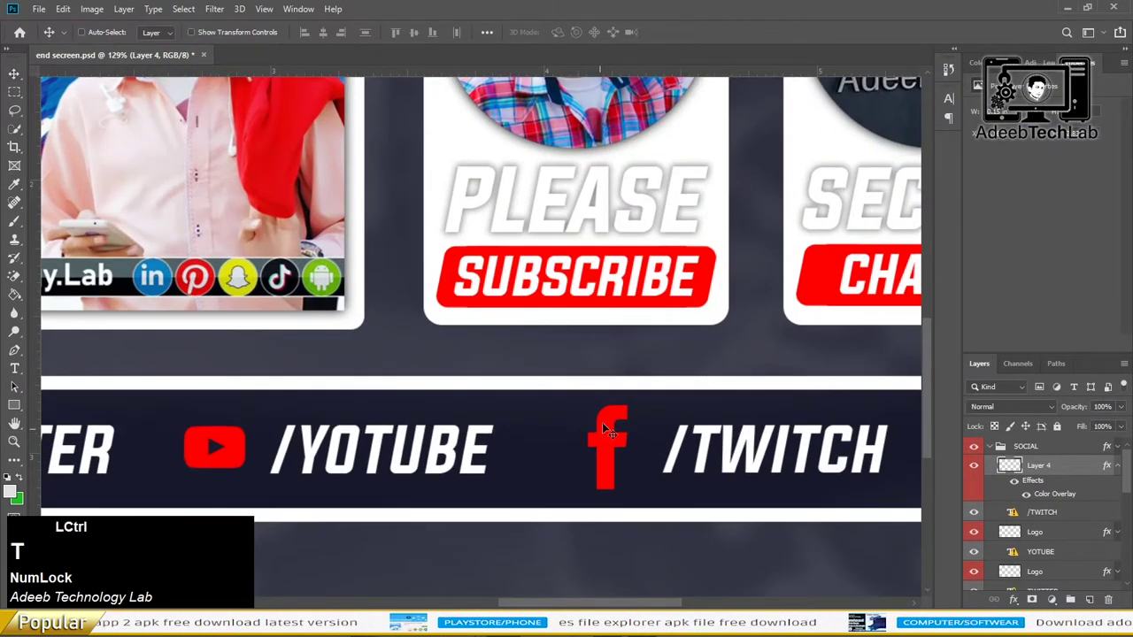
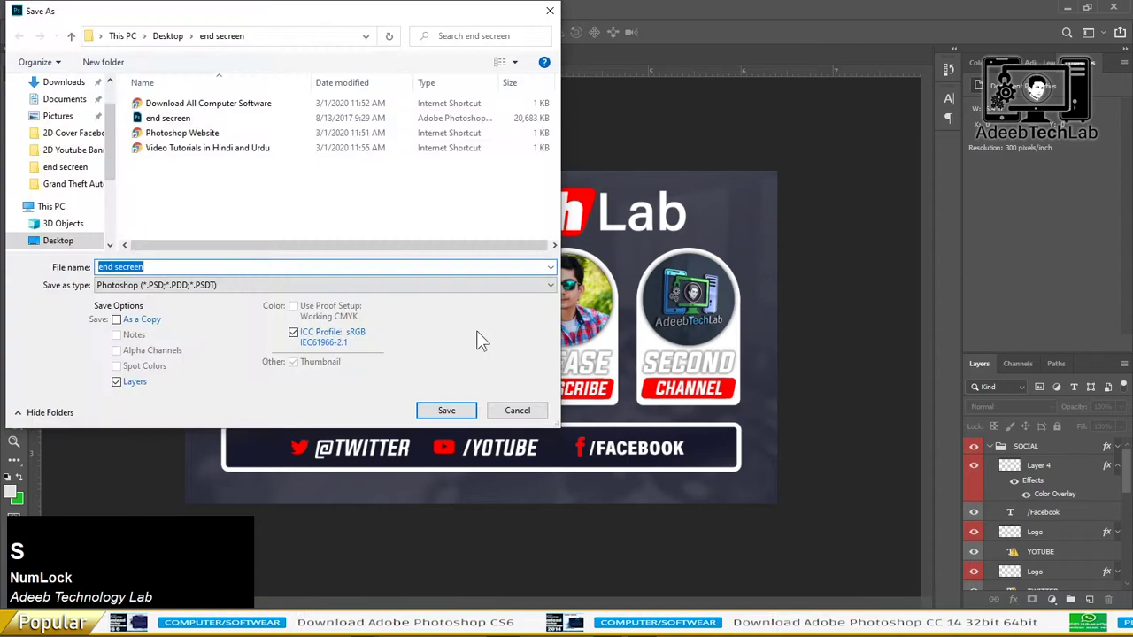
# Save the end screen as a Photoshop PSD in the end secreen folder on the Desktop
pyautogui.click(522, 422)
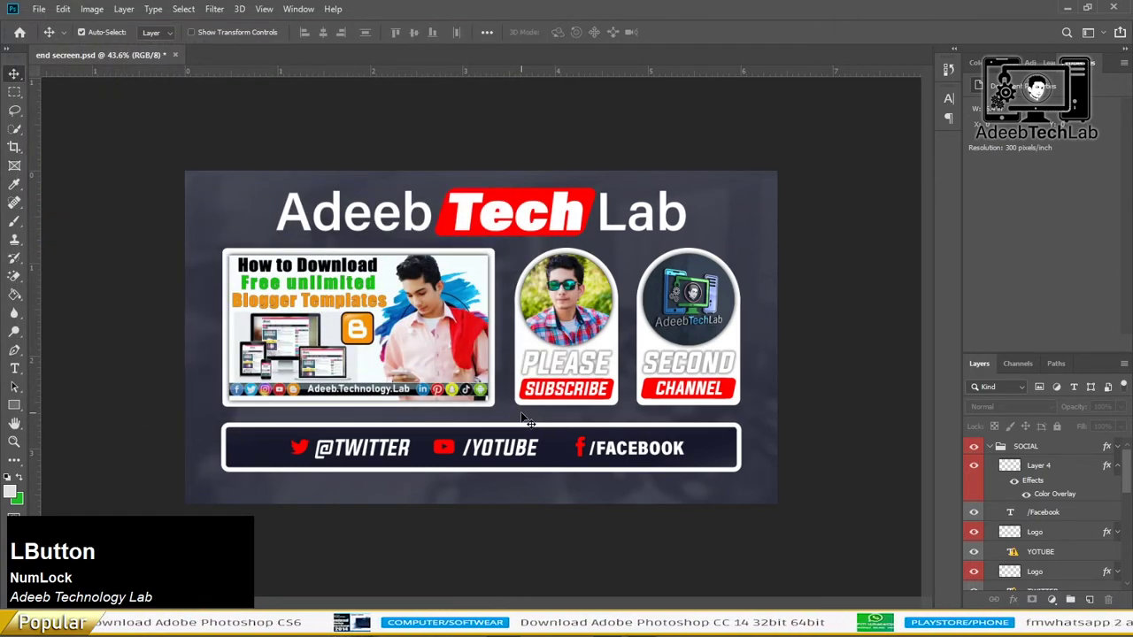